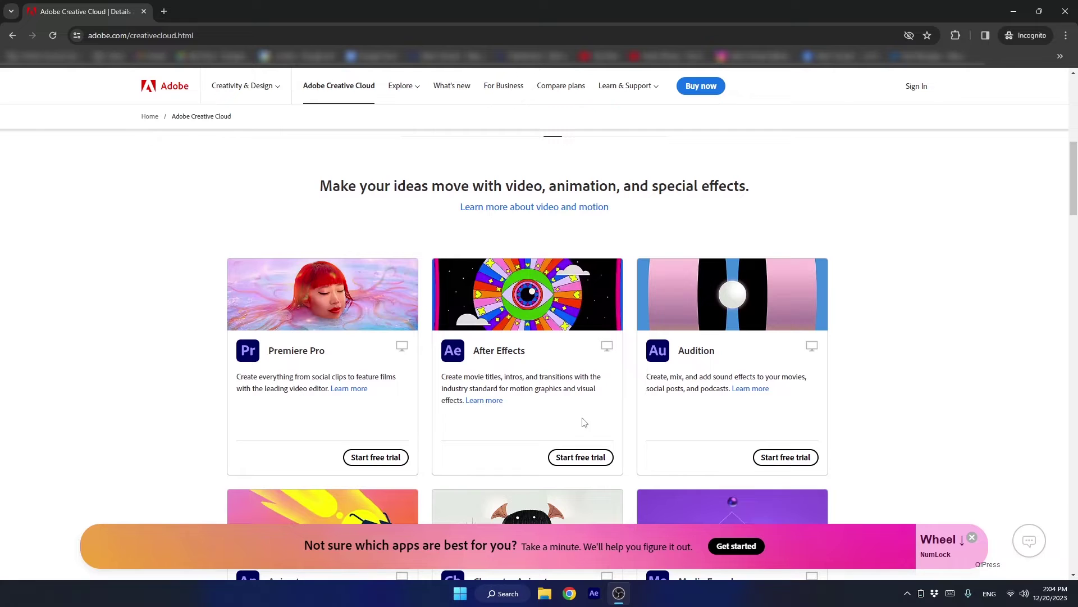
# - Switch to the Illustration category showing Photoshop, Fresco and Illustrator
pyautogui.scroll(3)
pyautogui.click(601, 280)
pyautogui.scroll(-3)
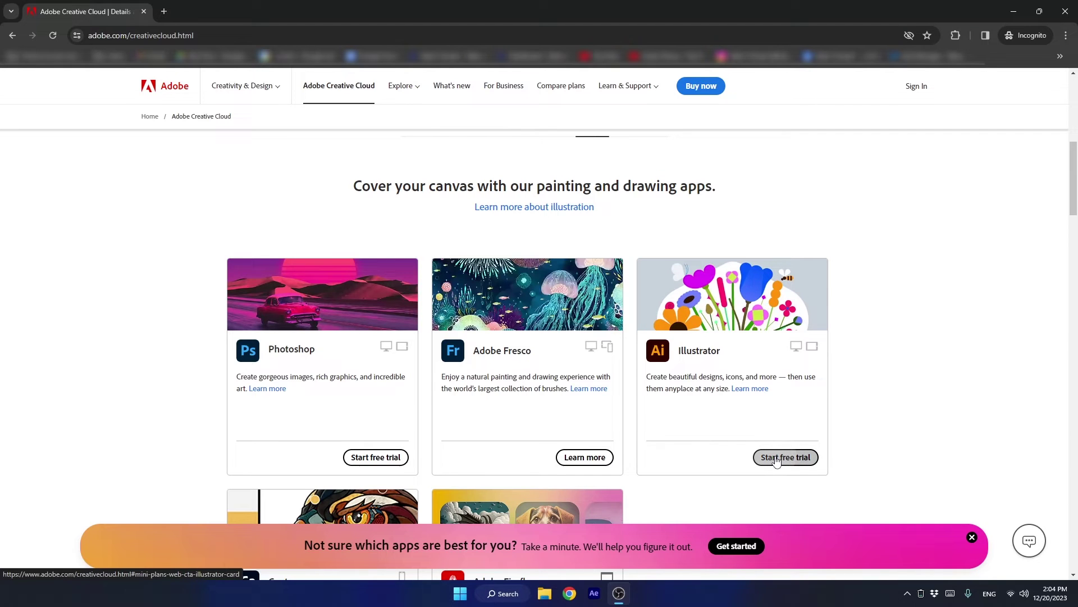